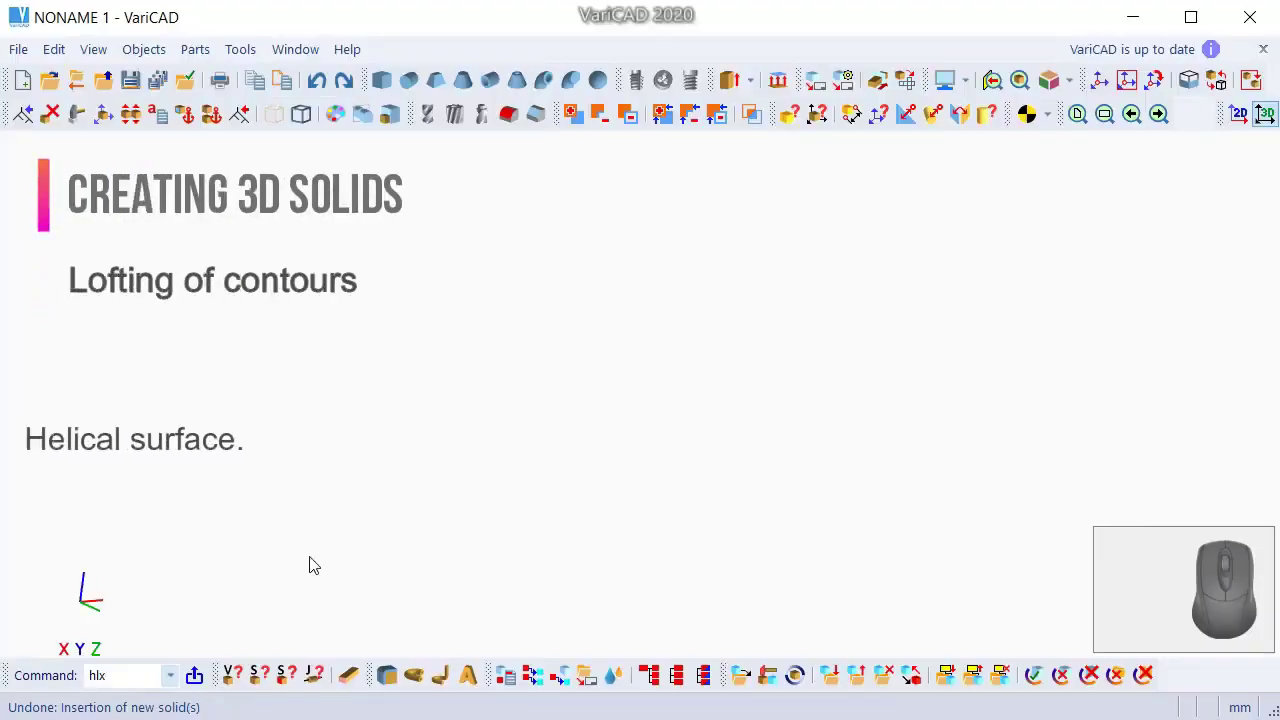
Step: Start a sketch on the XY axes plane and set up a six-sided regular polygon centred on the origin
{"action": "left_click_drag", "start_coordinate": [80, 605], "coordinate": [83, 592]}
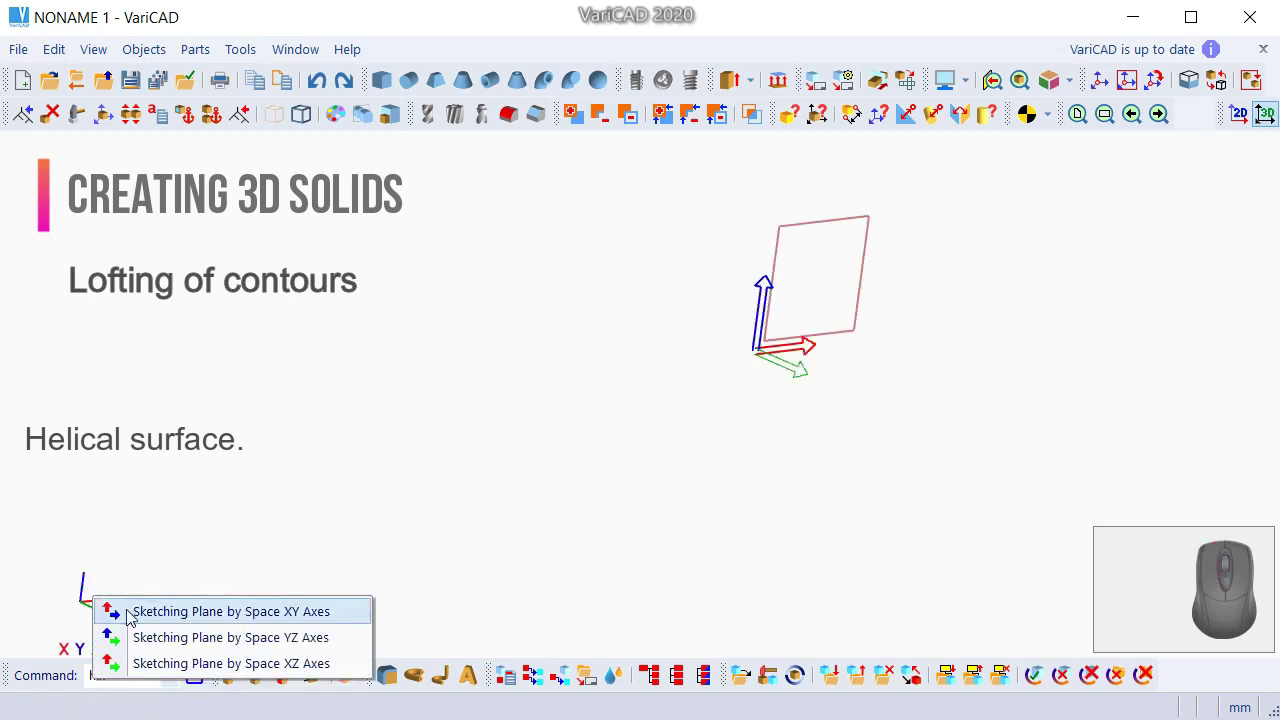
{"action": "left_click", "coordinate": [132, 607]}
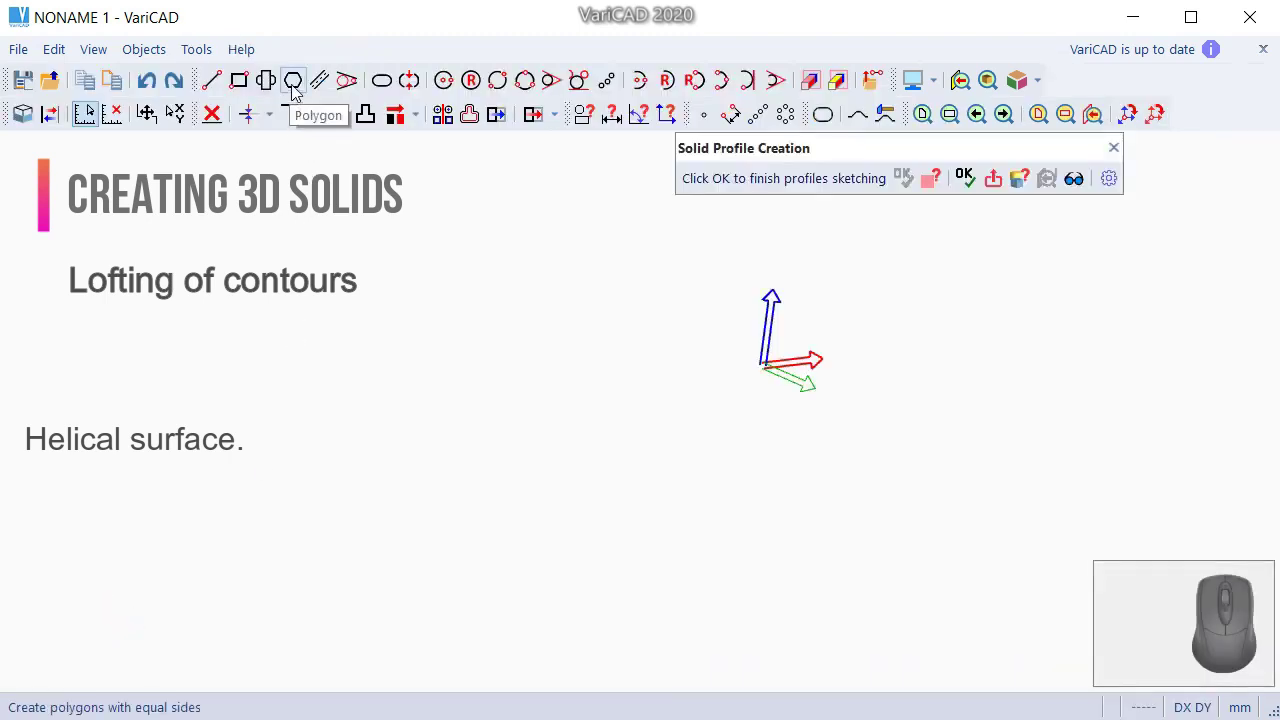
{"action": "left_click", "coordinate": [296, 83]}
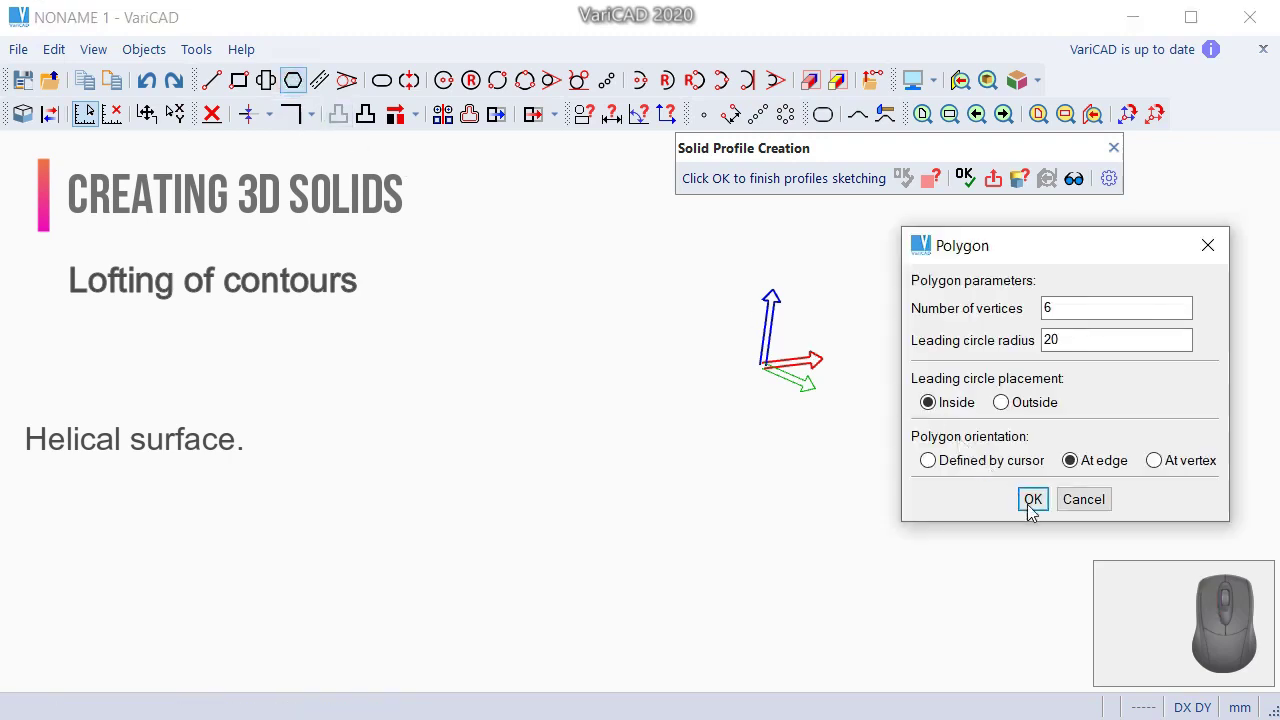
{"action": "left_click", "coordinate": [1031, 514]}
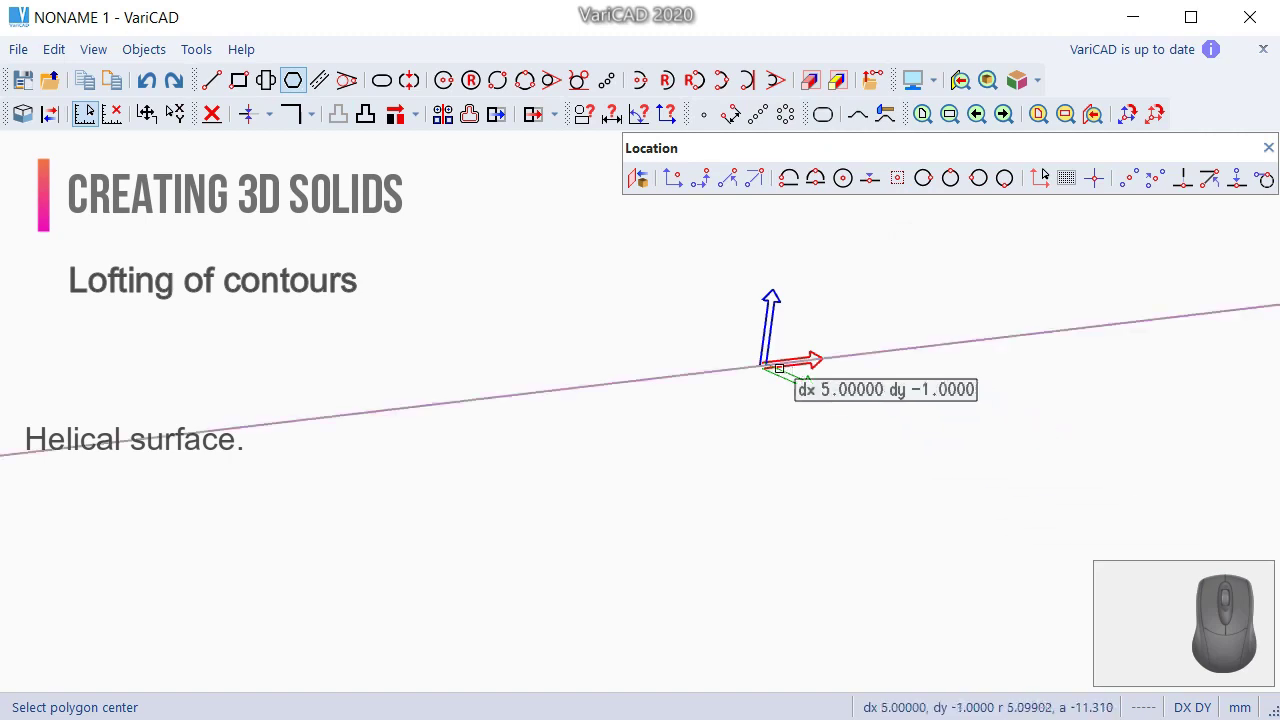
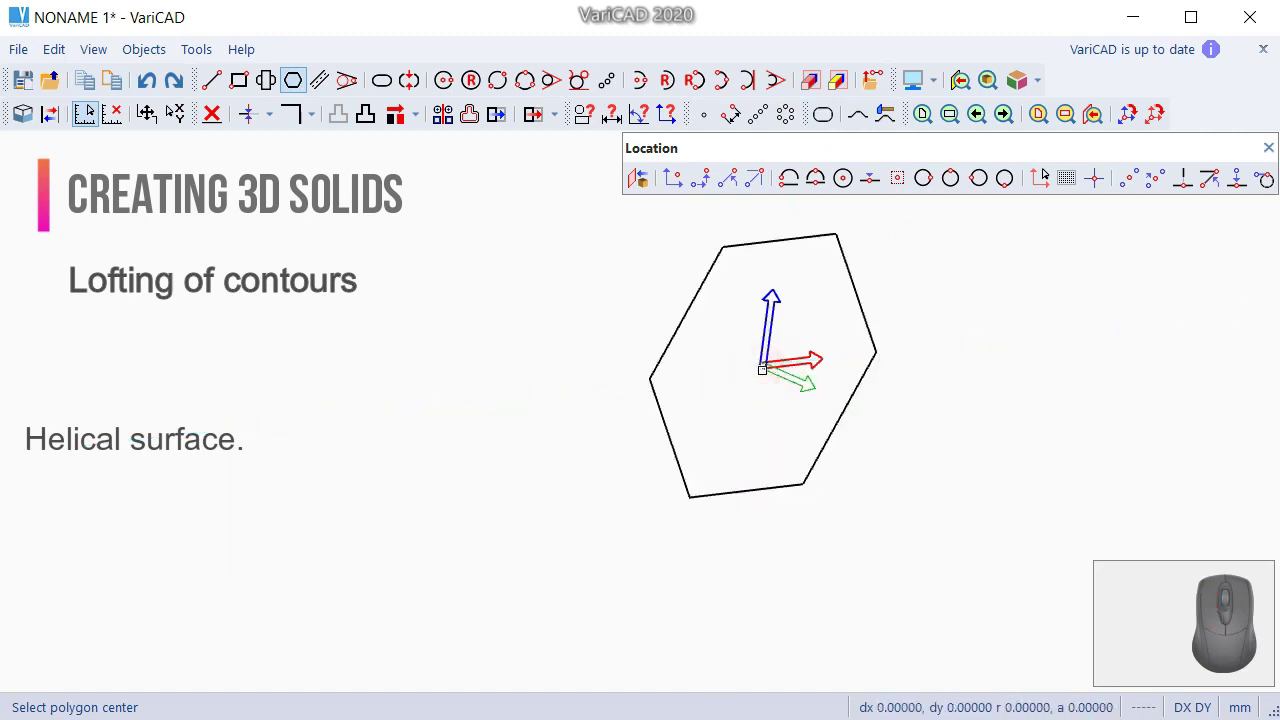
Step: End polygon placement and finish the profile to list the solid creation options
{"action": "key", "text": "Escape"}
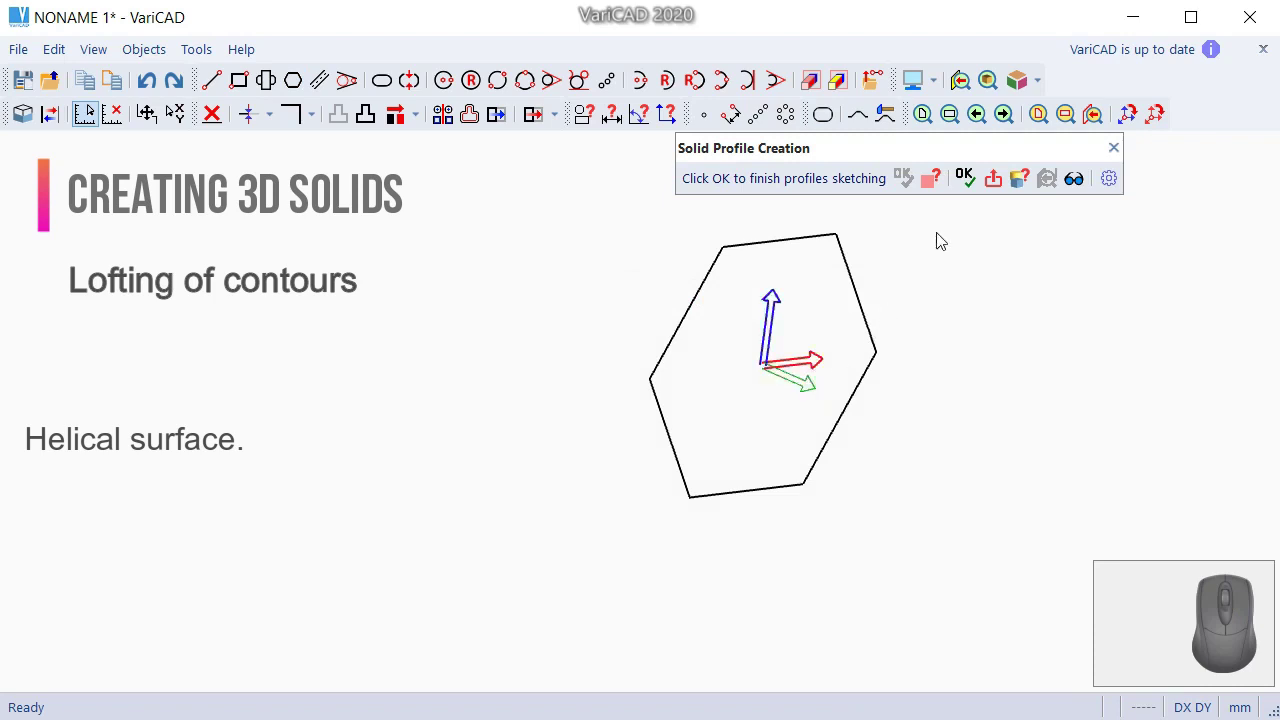
{"action": "left_click", "coordinate": [974, 181]}
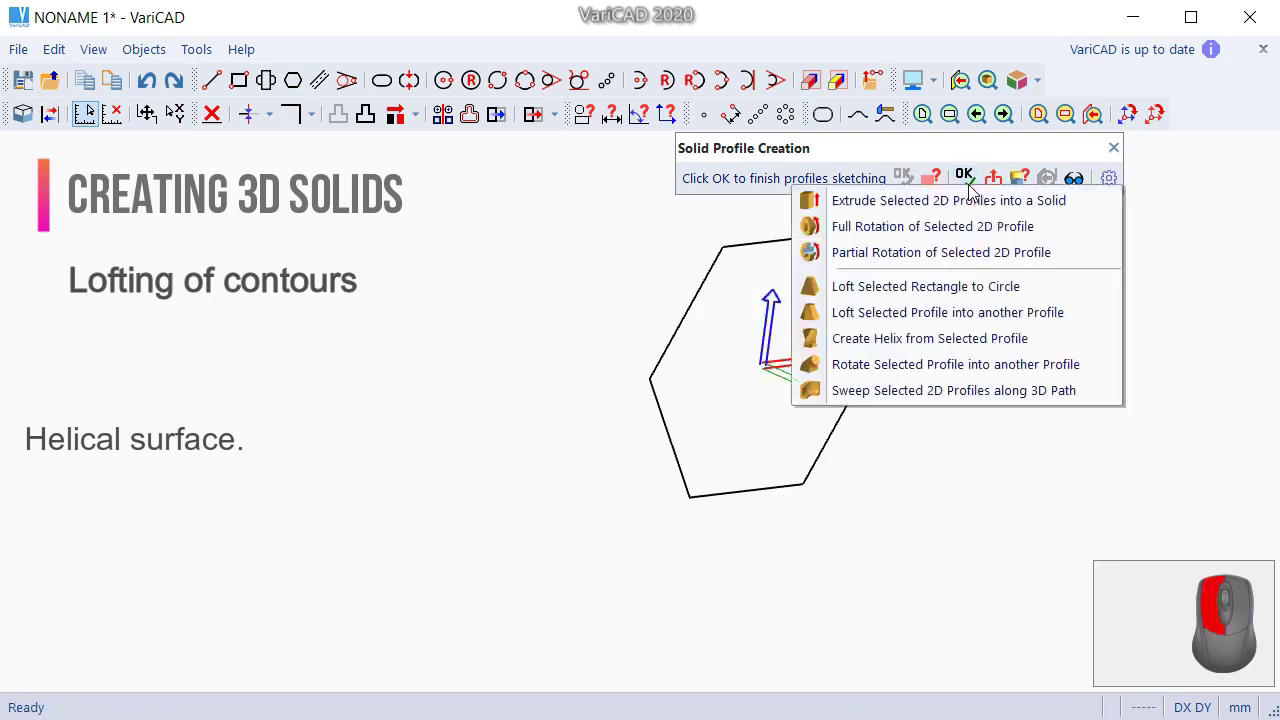